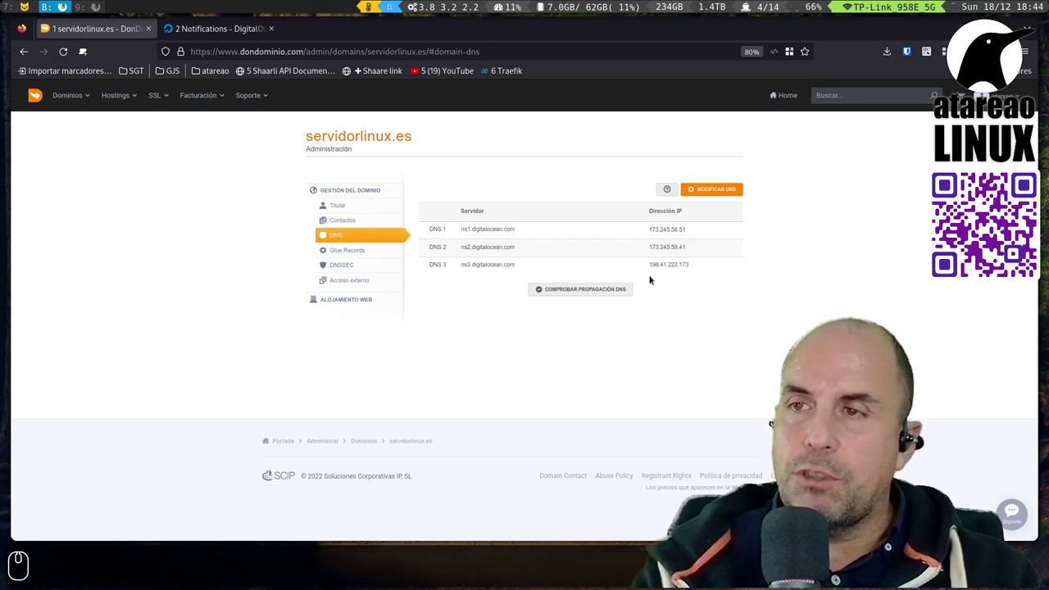
# - Run 'Comprobar propagación DNS' for servidorlinux.es and review the results table, then return to DigitalOcean
pyautogui.click(612, 285)
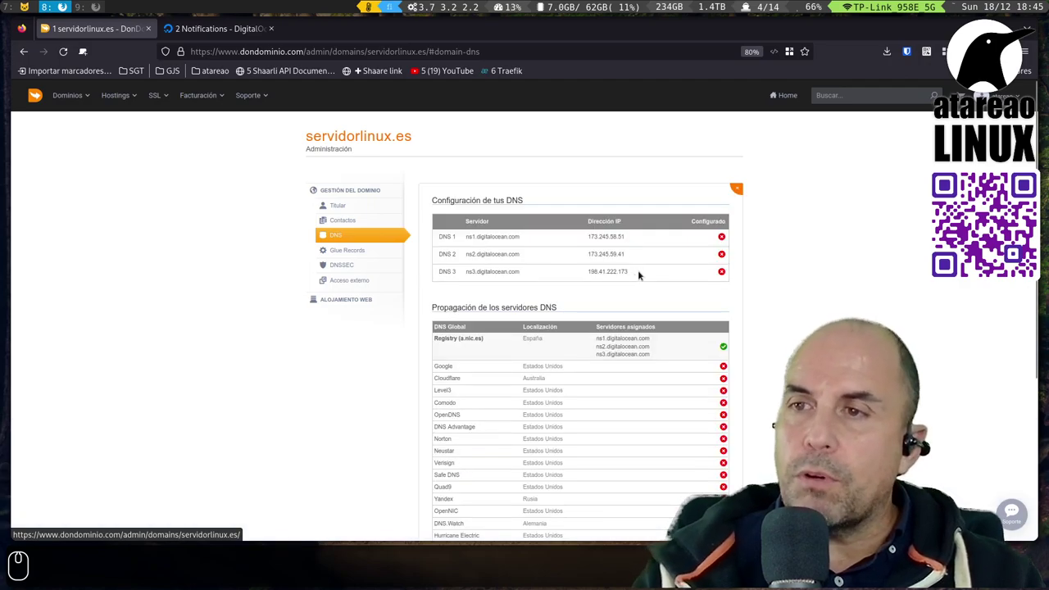
pyautogui.scroll(-3)
pyautogui.scroll(3)
pyautogui.scroll(-3)
pyautogui.scroll(3)
pyautogui.scroll(3)
pyautogui.click(230, 26)
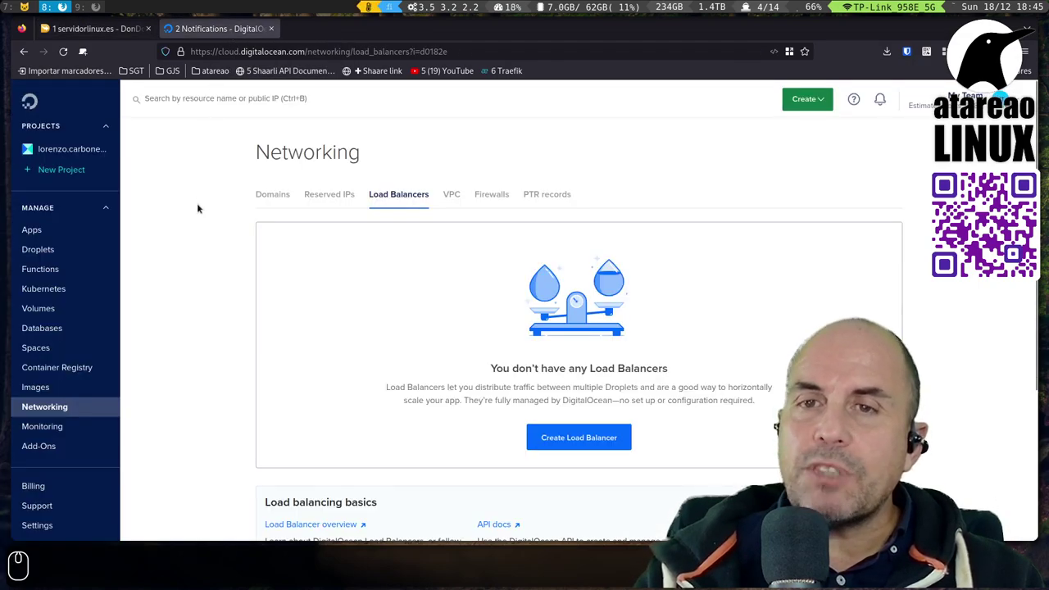
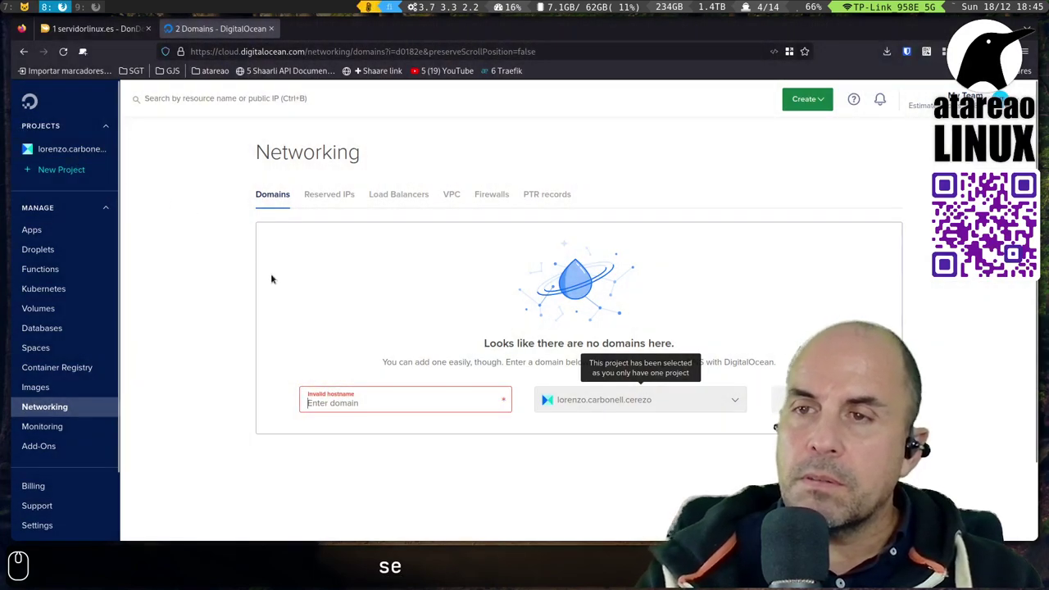
# - Add servidorlinux.es with an A record (@) pointing to the ubuntu droplet at 104.248.20.253
pyautogui.write('seservidorlinux.es')
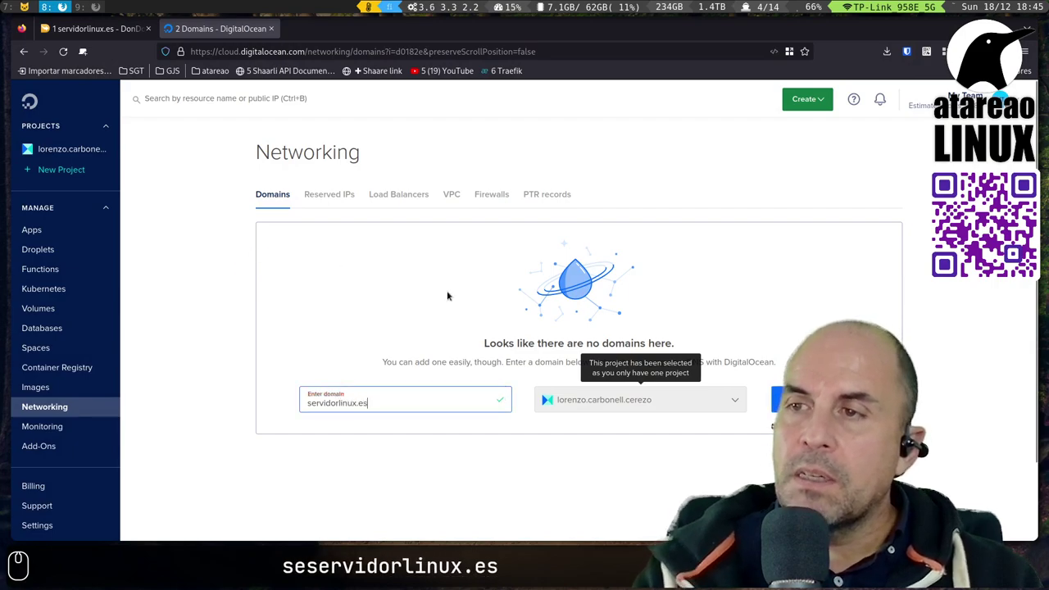
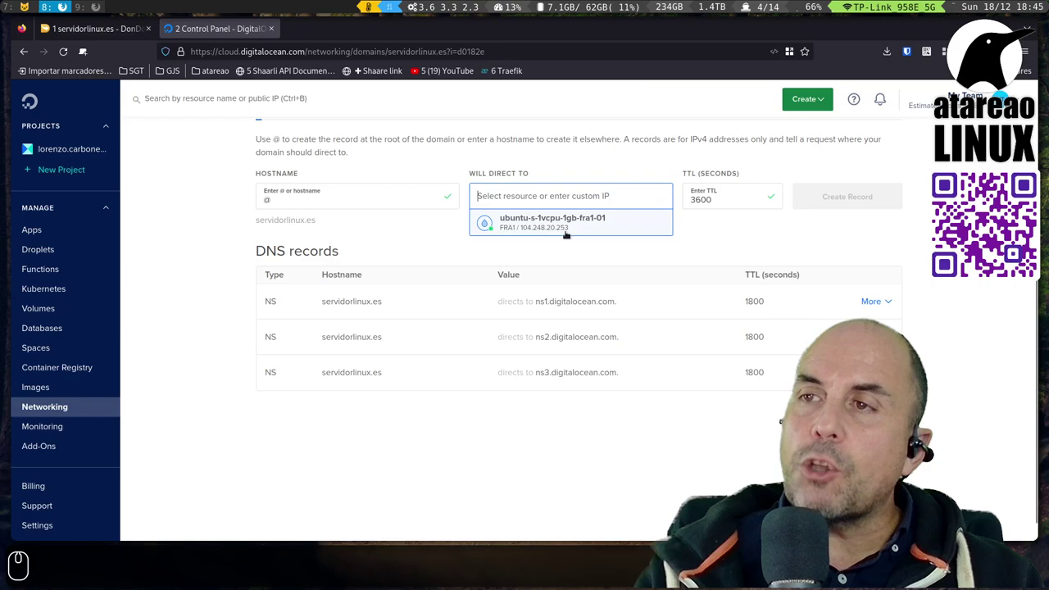
pyautogui.click(544, 215)
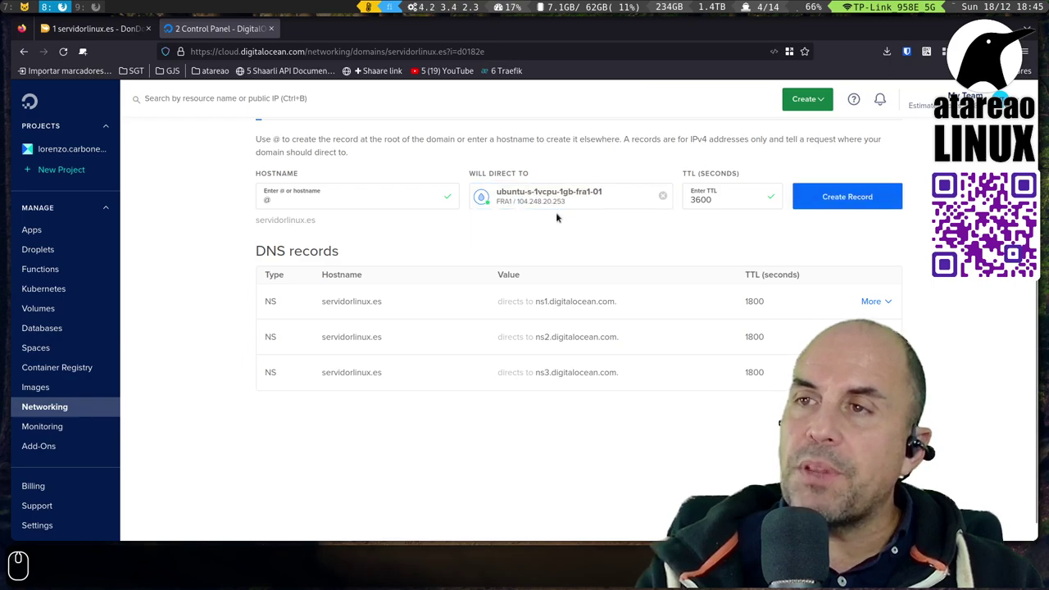
pyautogui.click(866, 207)
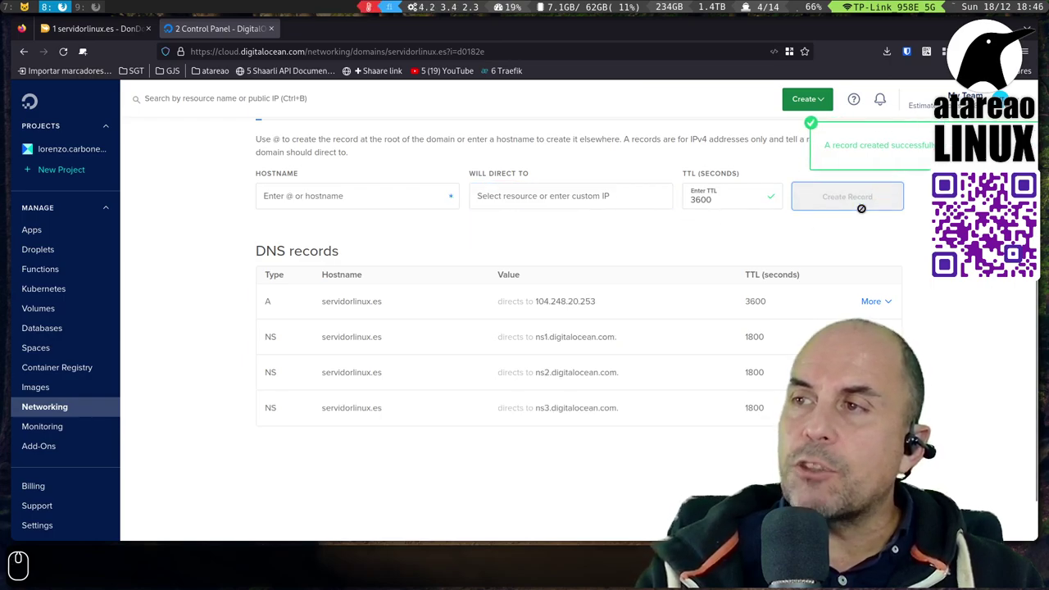
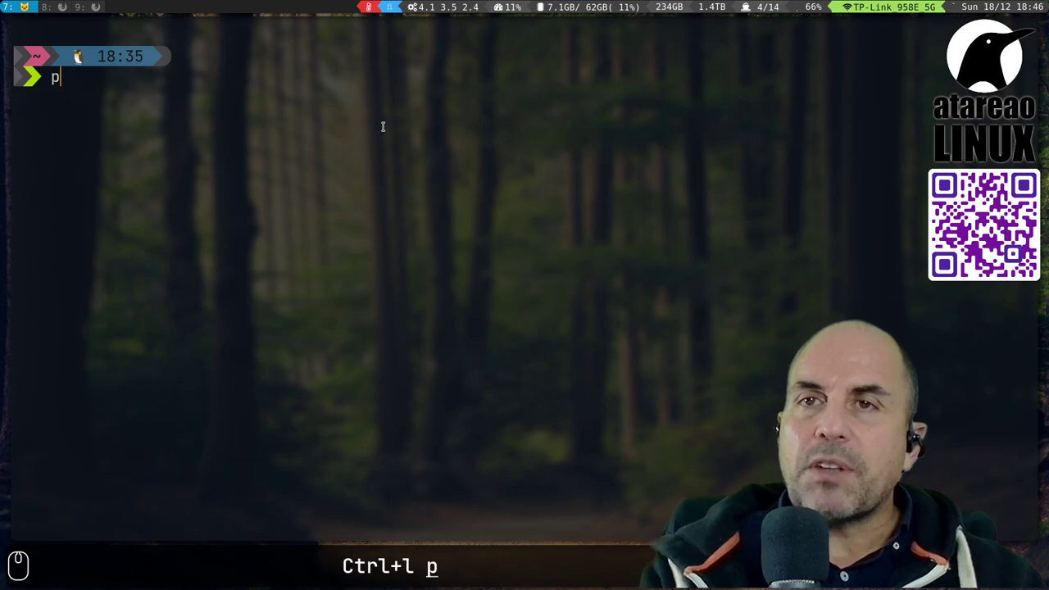
# - Ping servidorlinux.es to confirm it resolves to 104.248.20.253
pyautogui.write('ing servidorlinux.es')
pyautogui.press('Return')
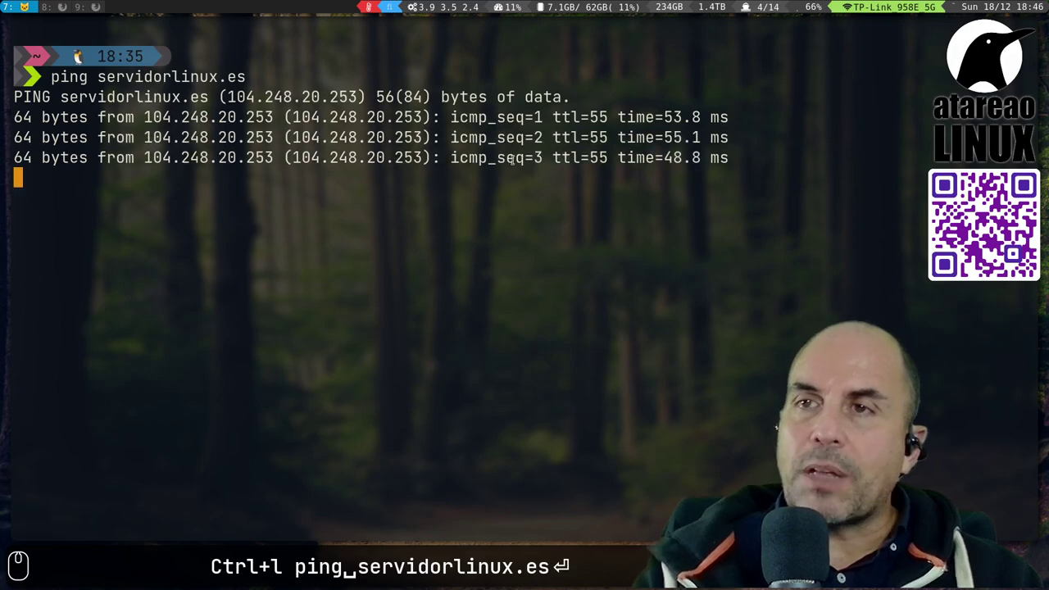
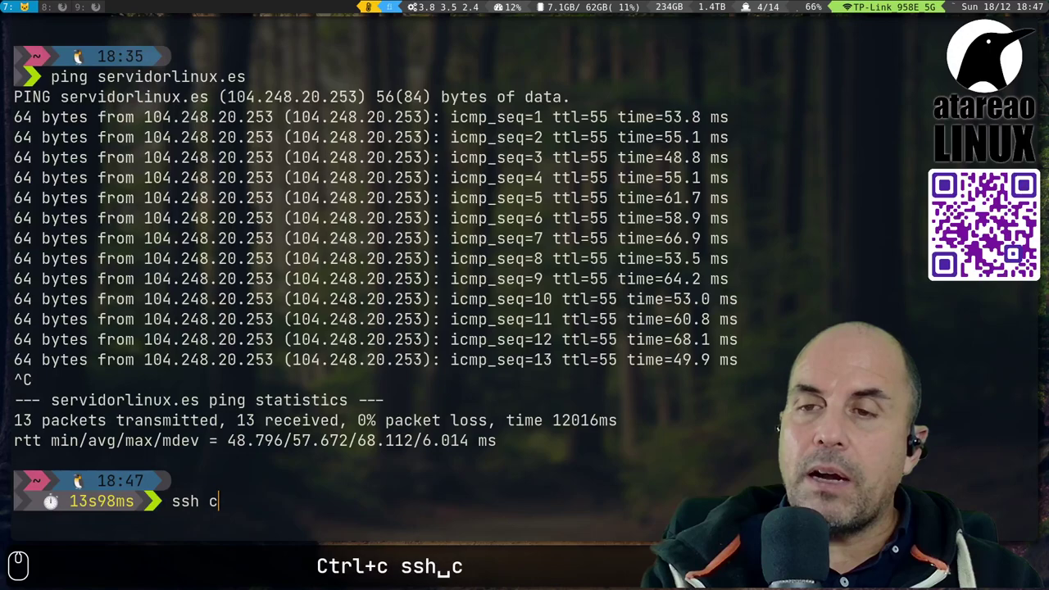
# - SSH into the droplet via host alias 'do', correcting the mistyped 'do1'
pyautogui.write('do1')
pyautogui.press('Return')
pyautogui.press('ctrl+p')
pyautogui.press('BackSpace')
pyautogui.press('Return')
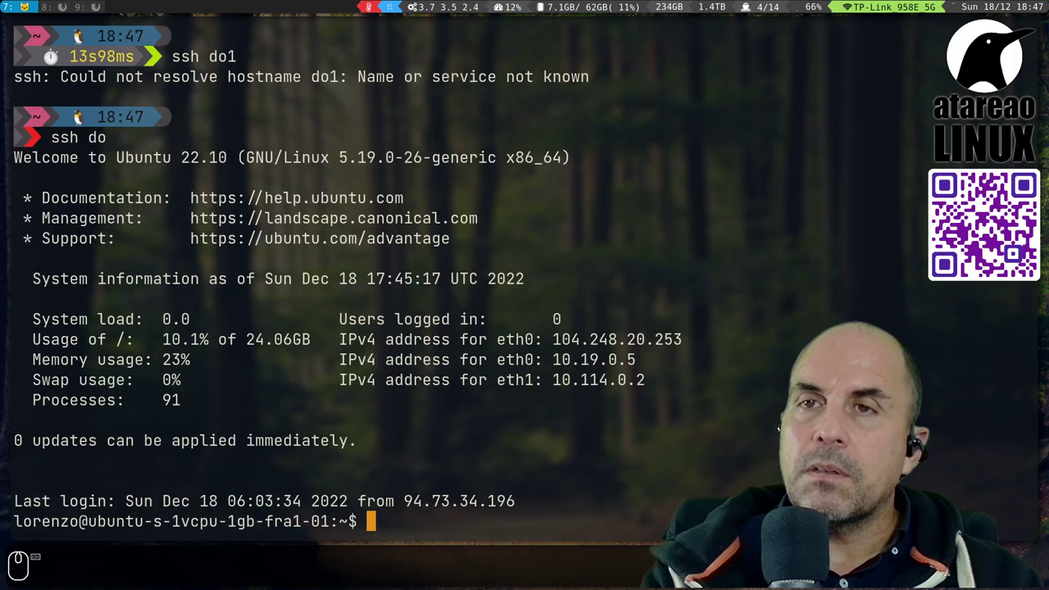
# - List all files in the droplet's home directory with ls -la
pyautogui.press('ctrl+c')
pyautogui.press('ctrl+l')
pyautogui.write('ls -la')
pyautogui.press('Return')
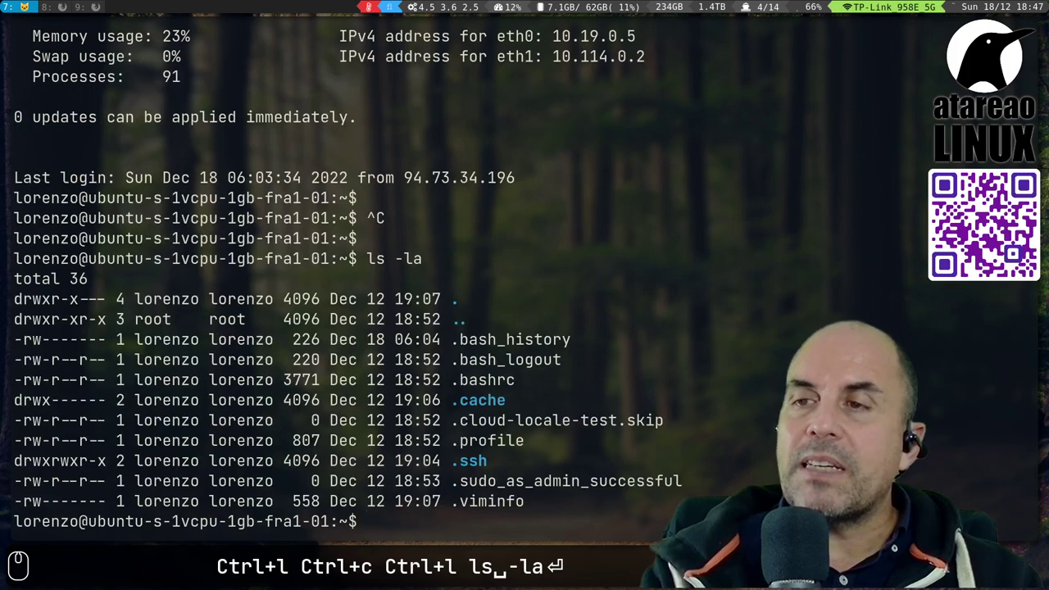
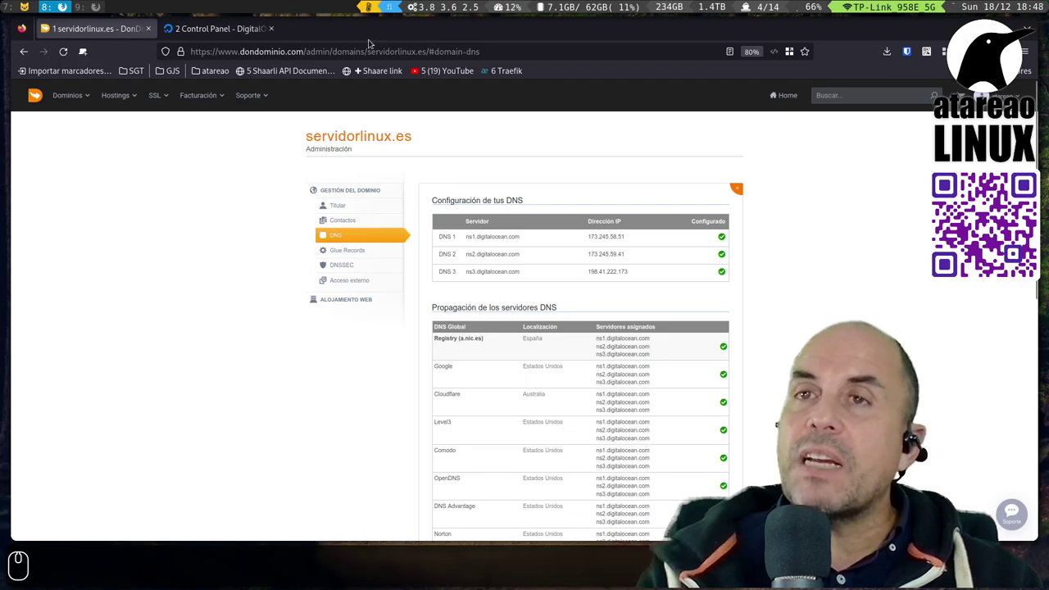
# - Review servidorlinux.es DNS records in DigitalOcean, then switch back to the droplet SSH session
pyautogui.click(198, 29)
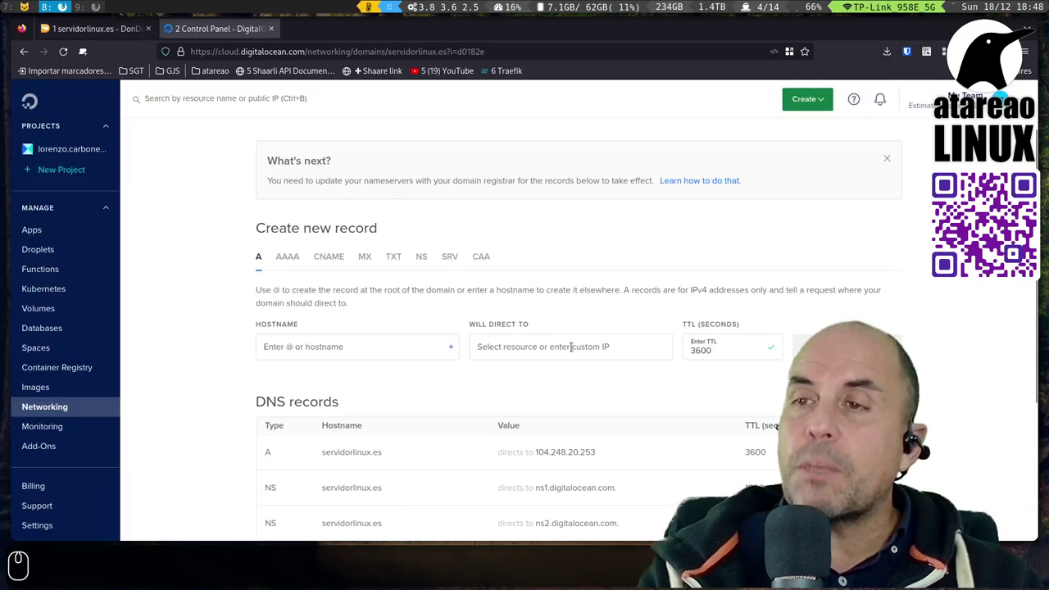
pyautogui.scroll(-3)
pyautogui.moveTo(80, 31); pyautogui.dragTo(223, 26)
pyautogui.click(100, 4)
pyautogui.click(17, 0)
# - Discard a half-typed ping command and rerun ls -la in the home directory
pyautogui.write('ping␣')
pyautogui.press('BackSpace')
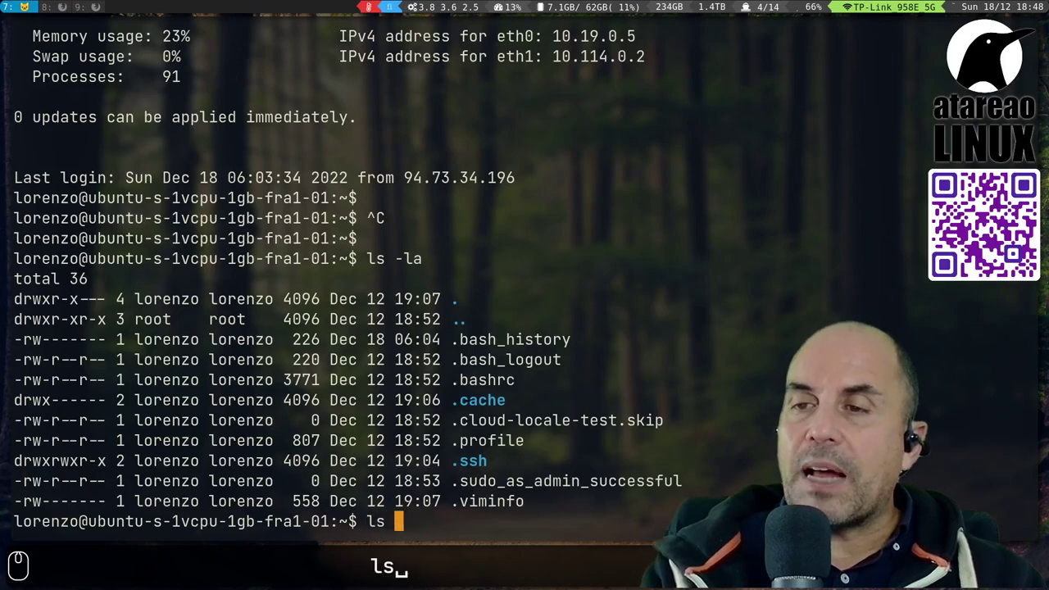
pyautogui.press('Return')
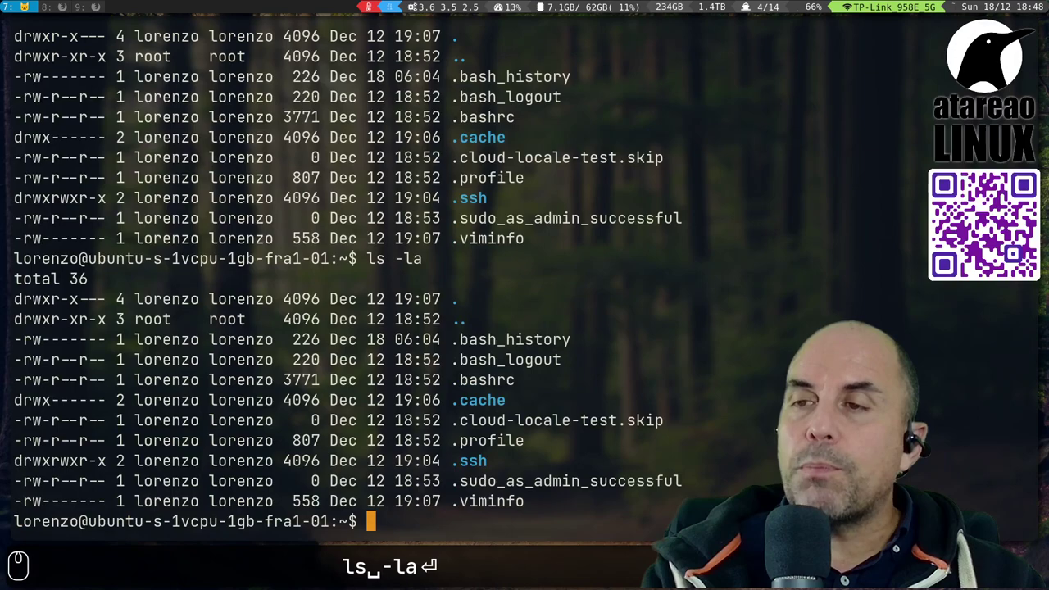
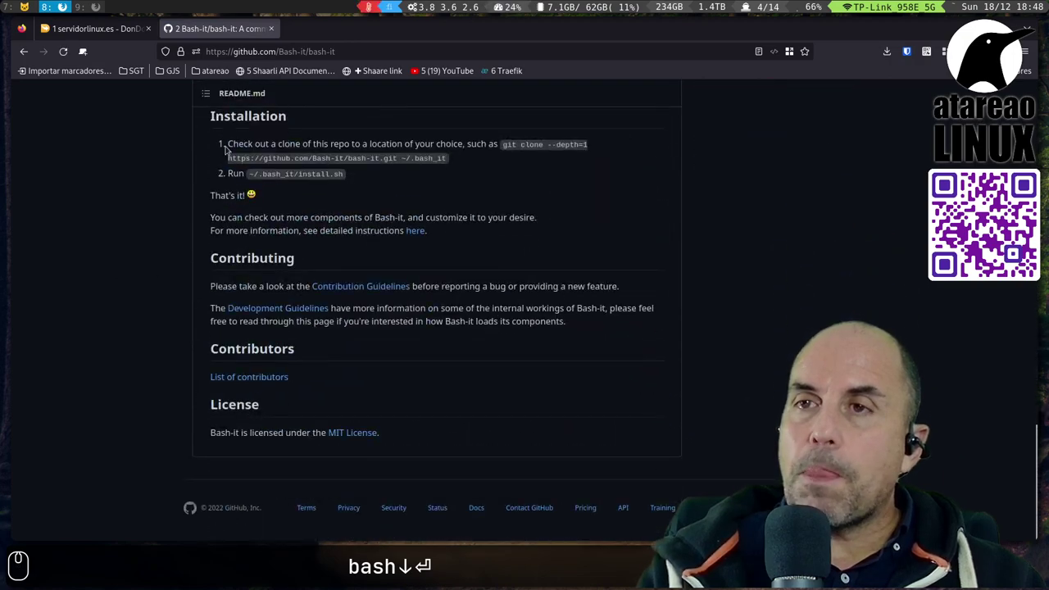
# - Read Bash-it's README installation section, then start a new tab for starship.rs
pyautogui.scroll(-3)
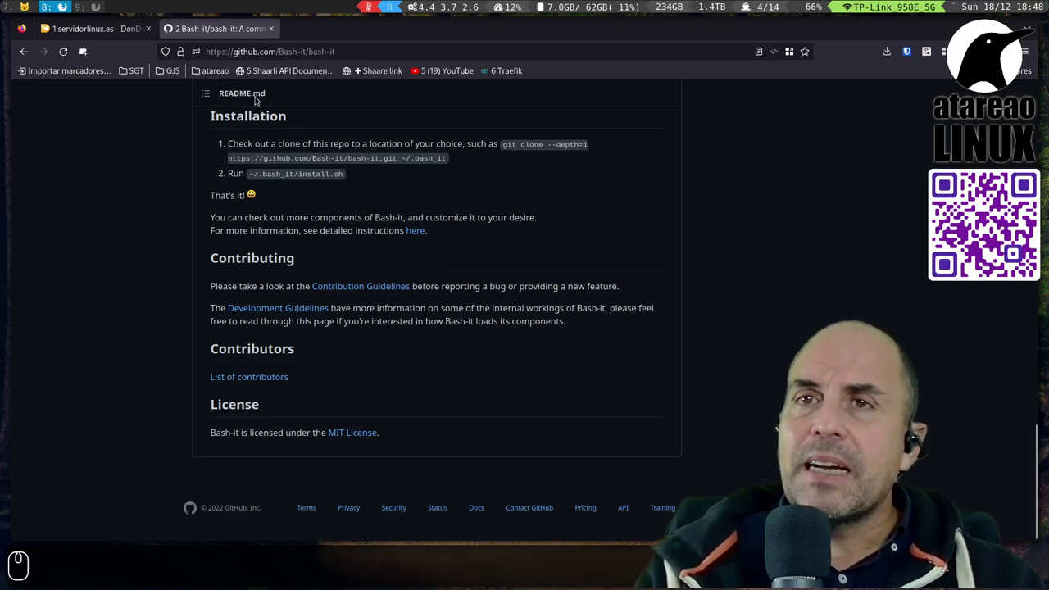
pyautogui.click(220, 26)
pyautogui.press('ctrl+t')
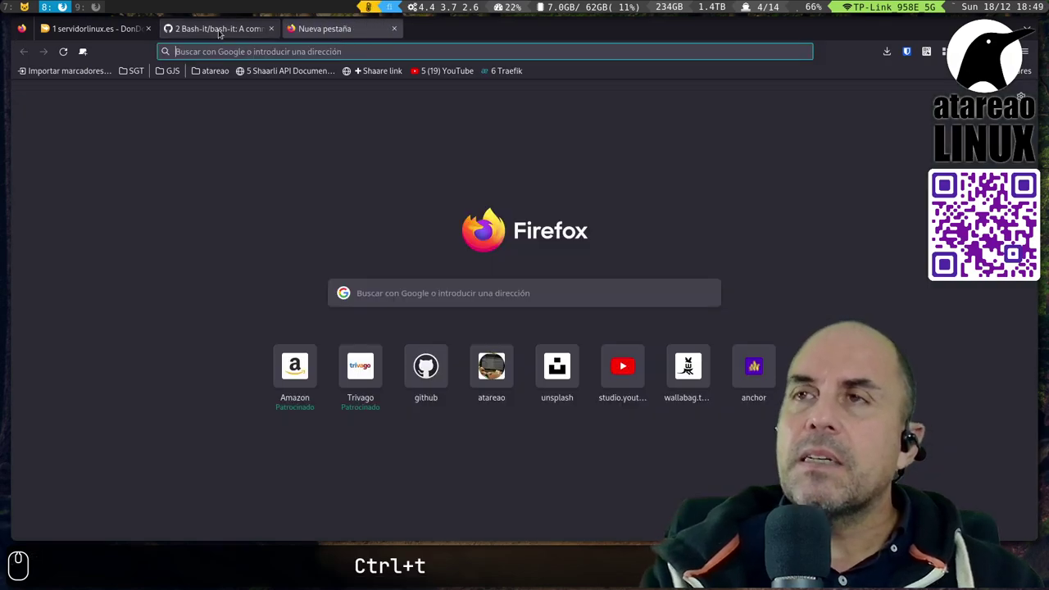
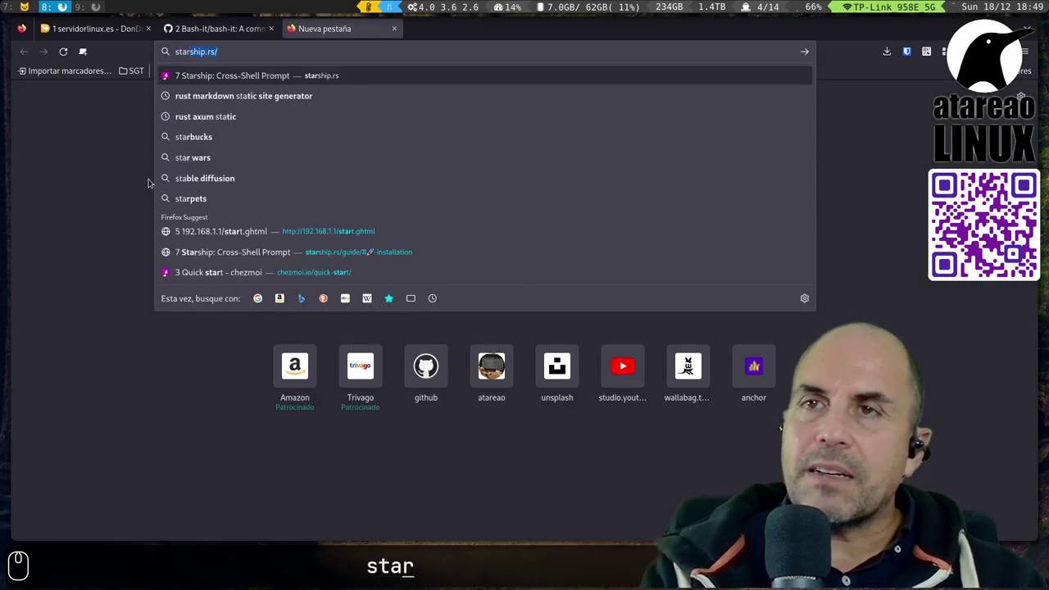
pyautogui.write('starsh')
pyautogui.press('Return')
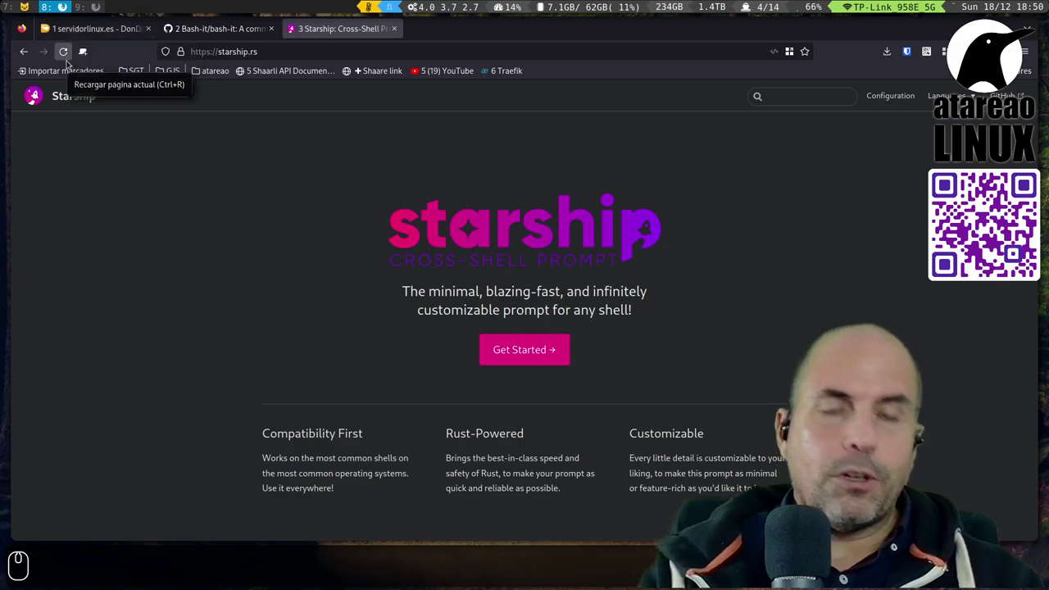
pyautogui.press('super+x')
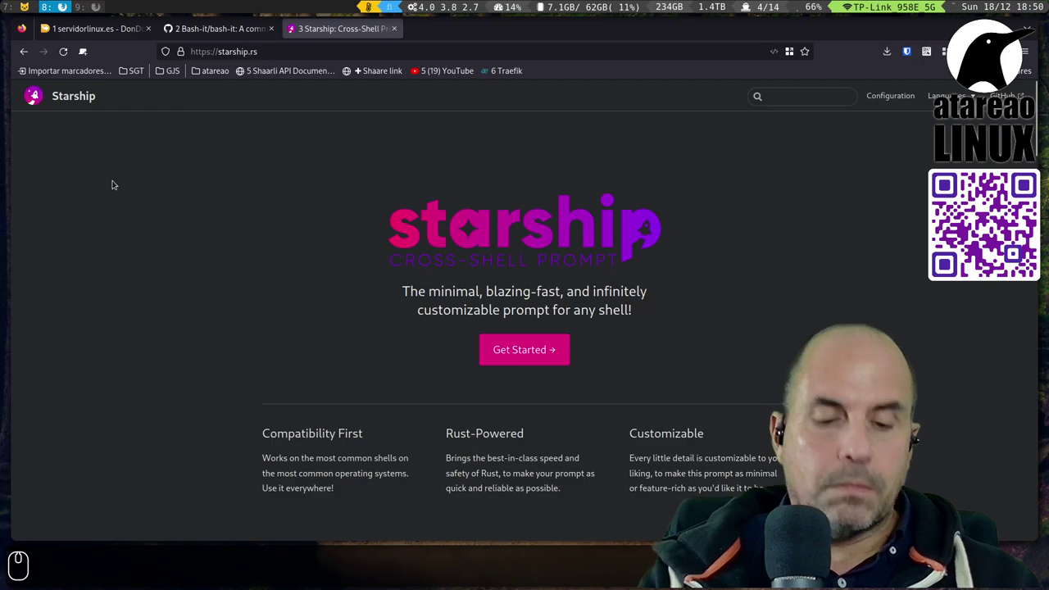
pyautogui.press('super+x')
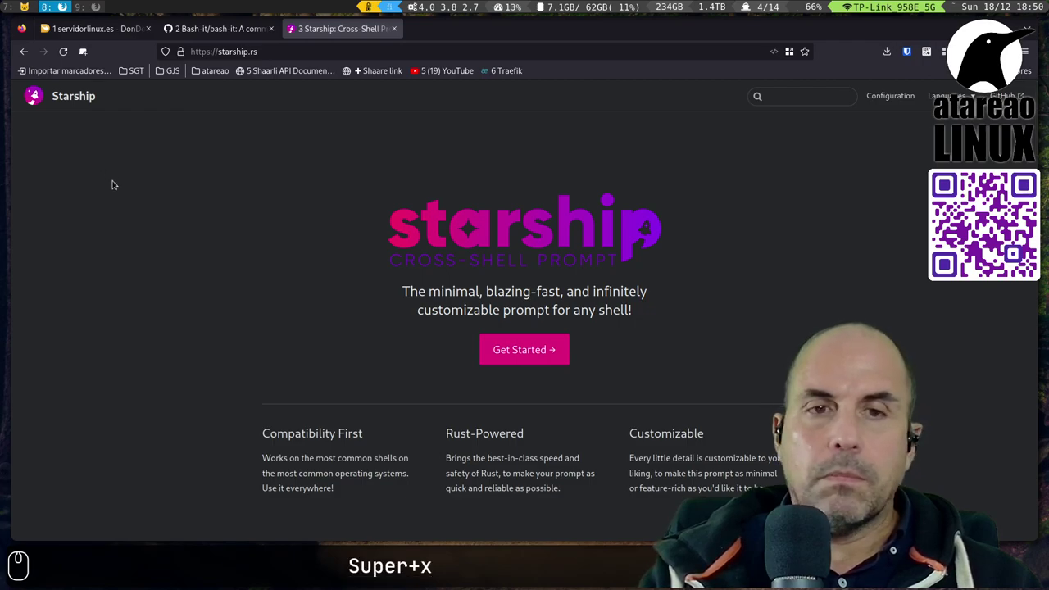